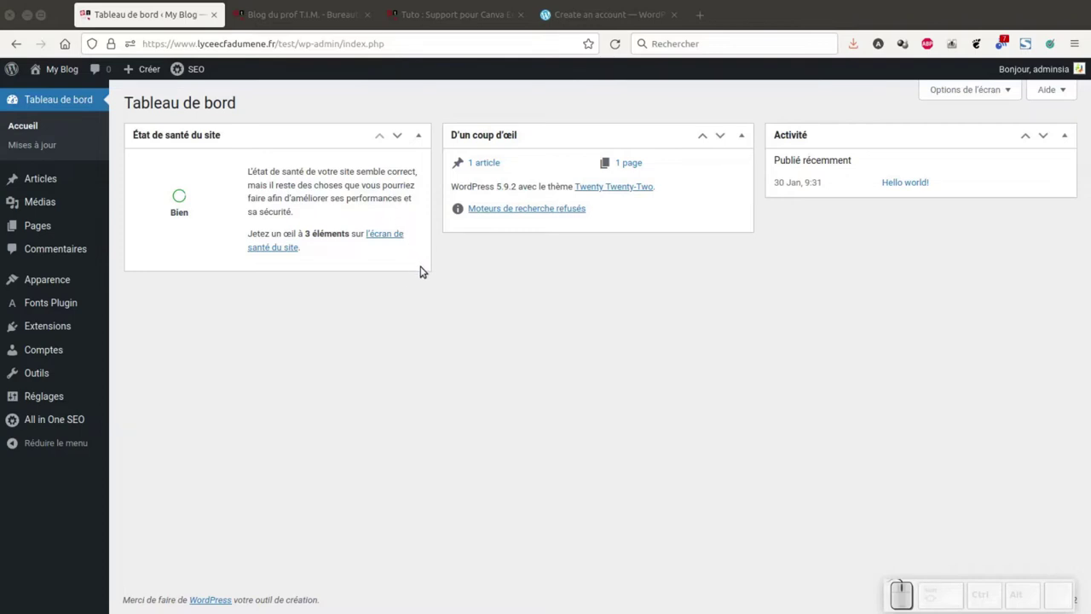
Step: Switch from the WordPress dashboard to the Blog du Prof T.I.M. tab
click(454, 292)
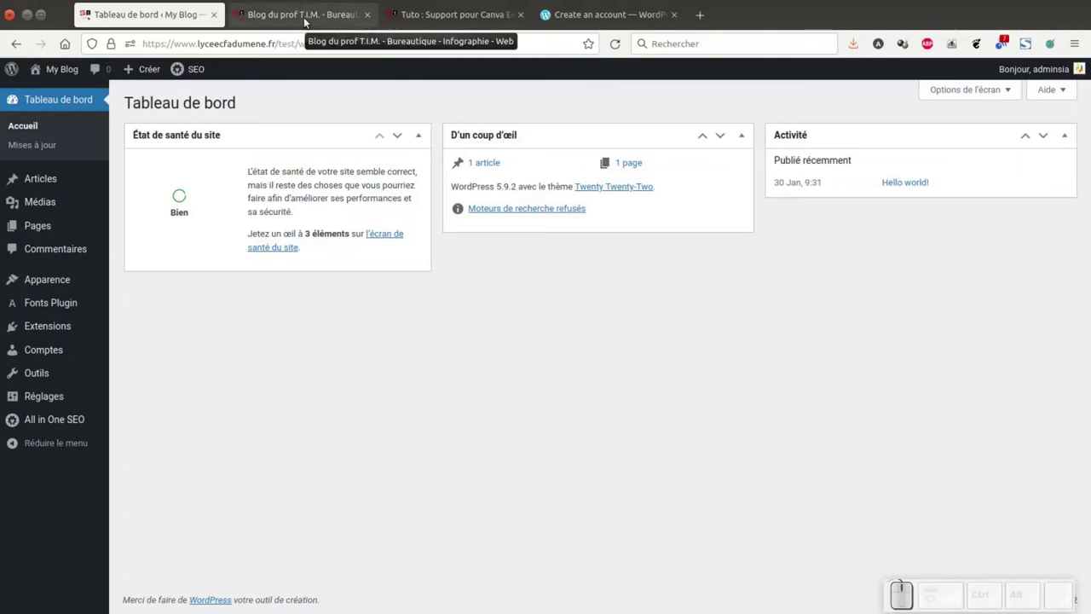
Step: Browse down and back up through the Blog du Prof T.I.M. homepage
click(339, 14)
scroll(down, 3)
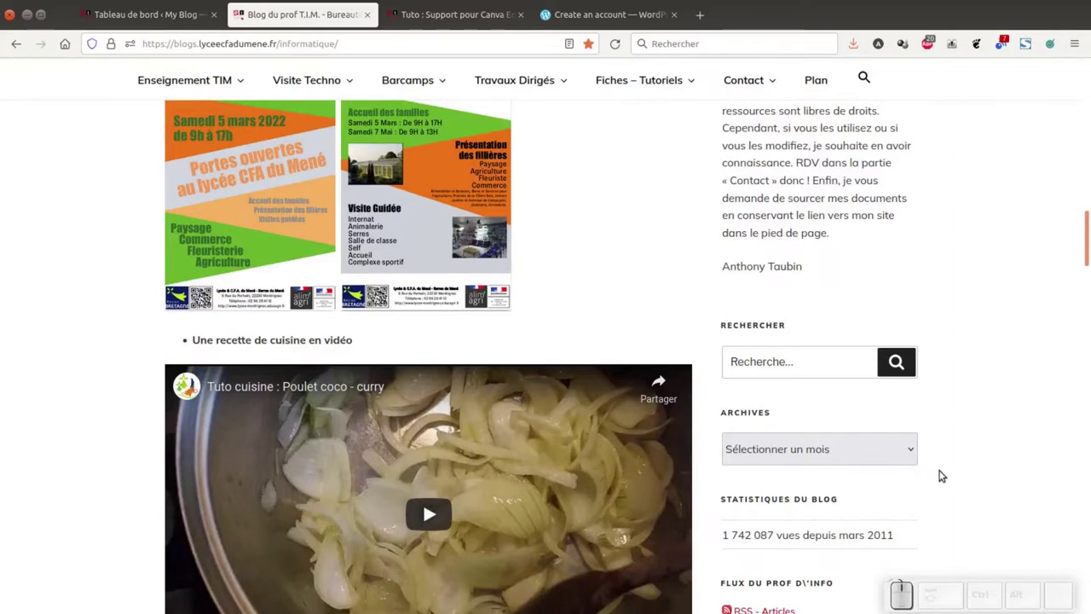
scroll(down, 3)
scroll(down, 3)
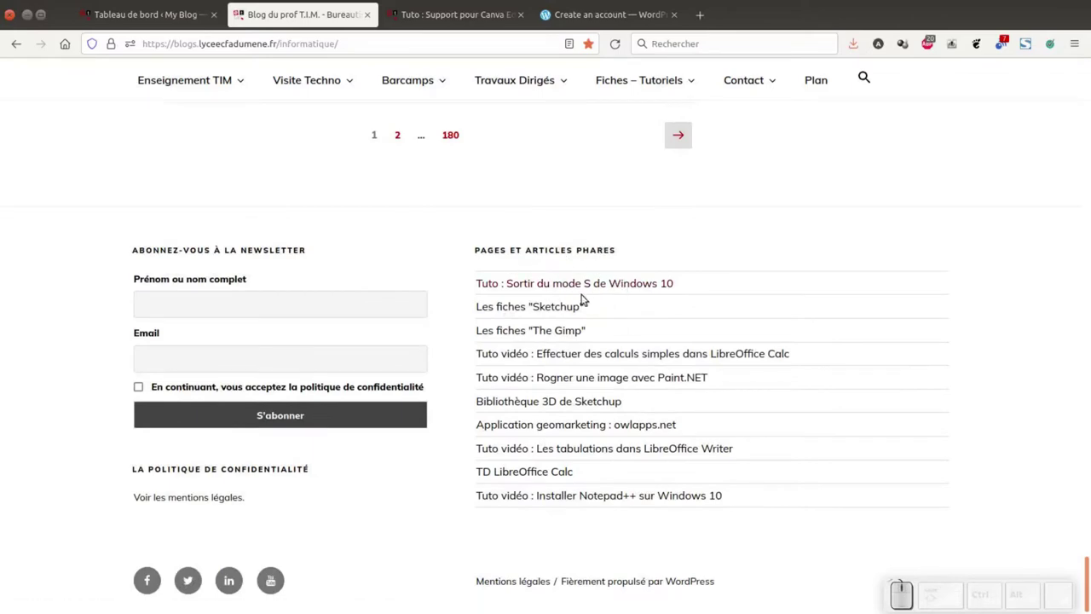
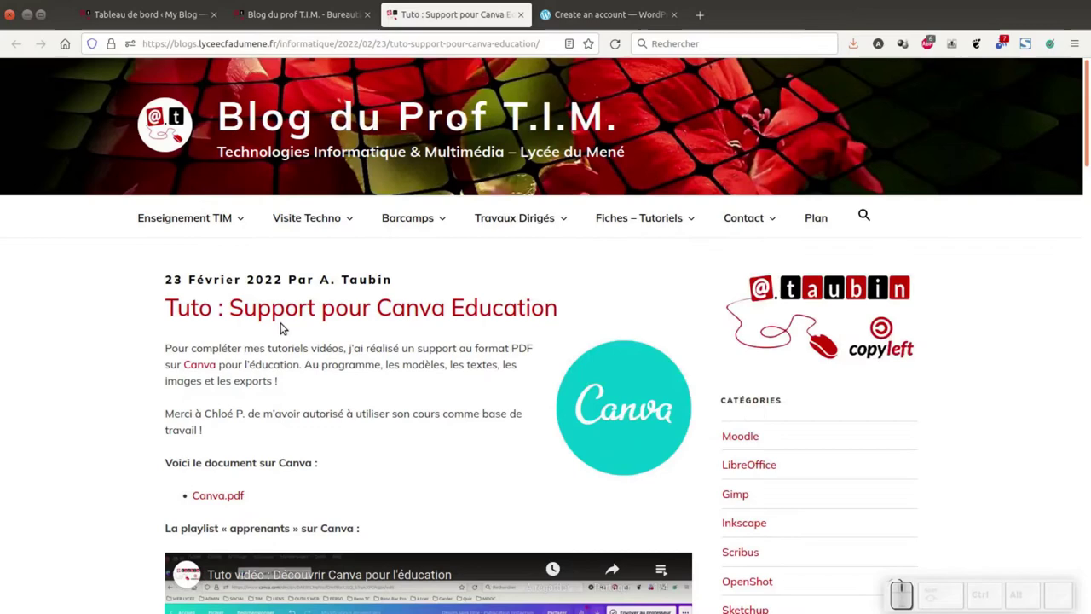
scroll(down, 3)
scroll(up, 3)
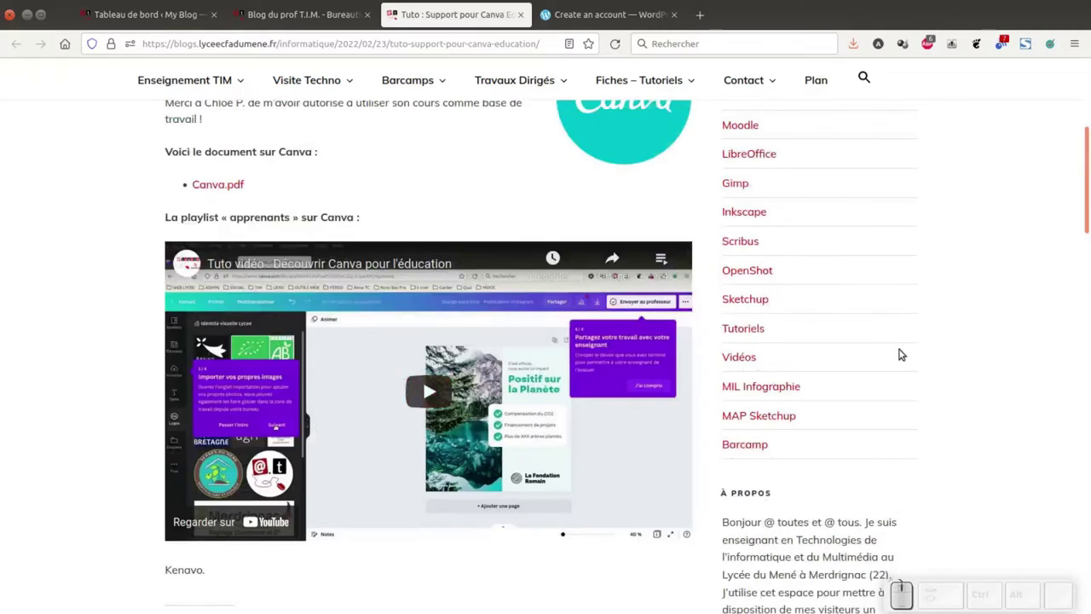
scroll(up, 3)
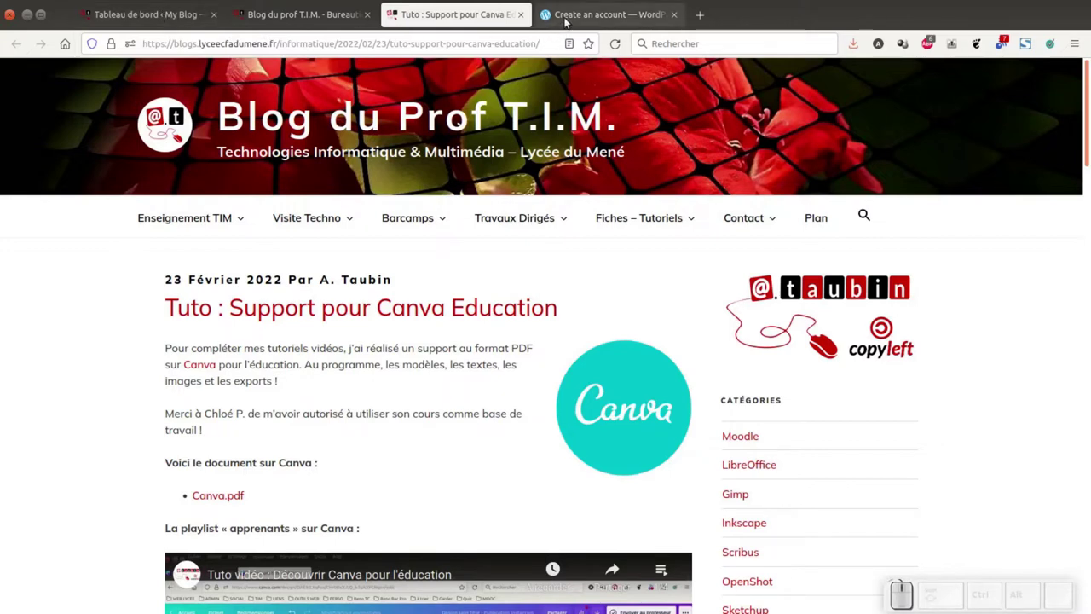
Step: Switch to the WordPress.com account-creation tab
click(573, 17)
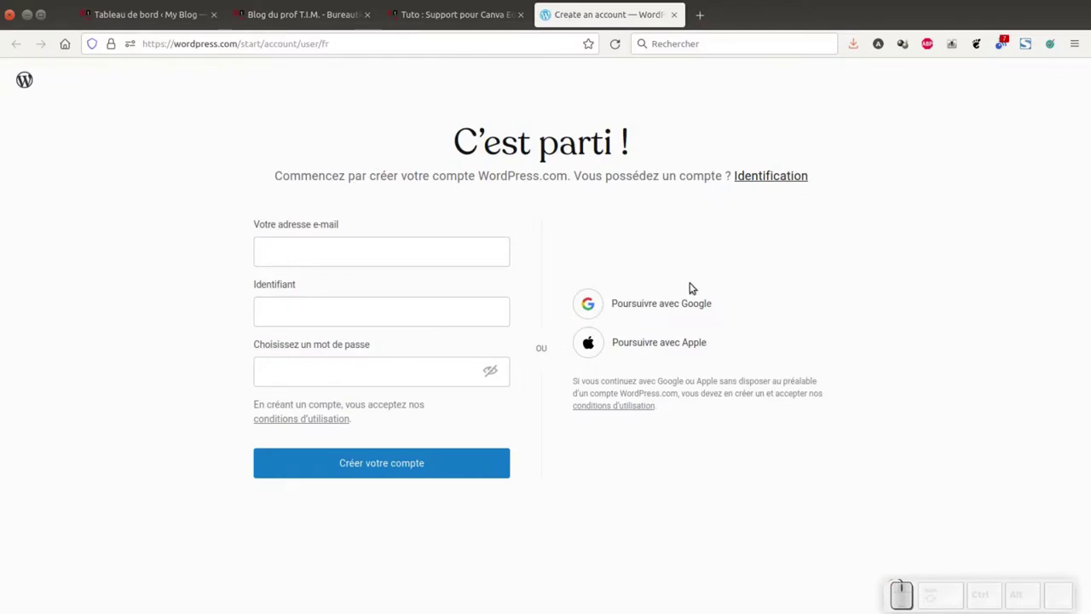
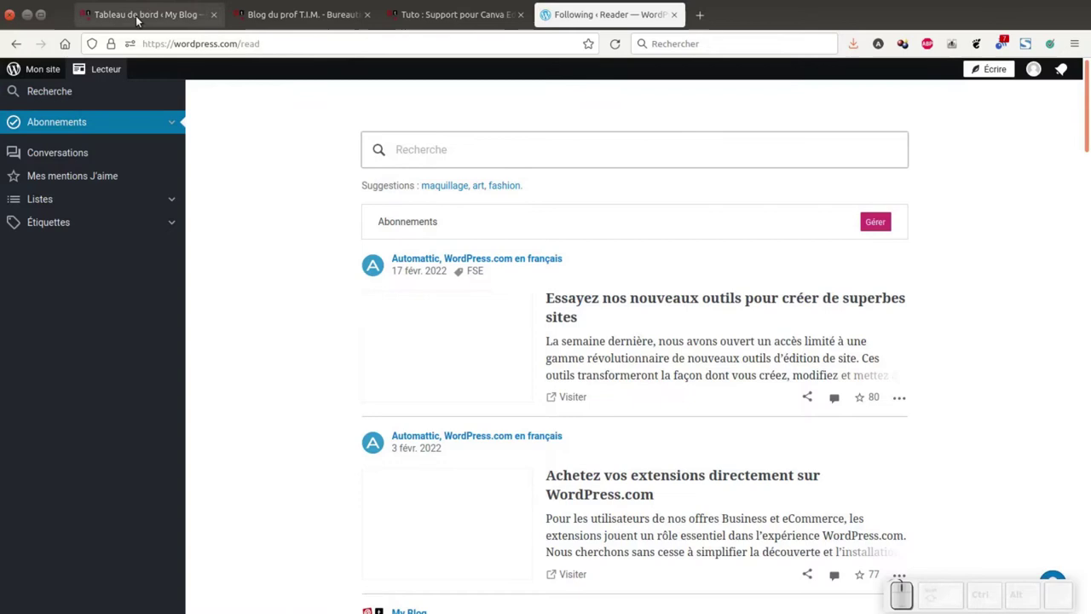
Step: Return to the admin dashboard and search the add-plugins page for jetpack
click(139, 16)
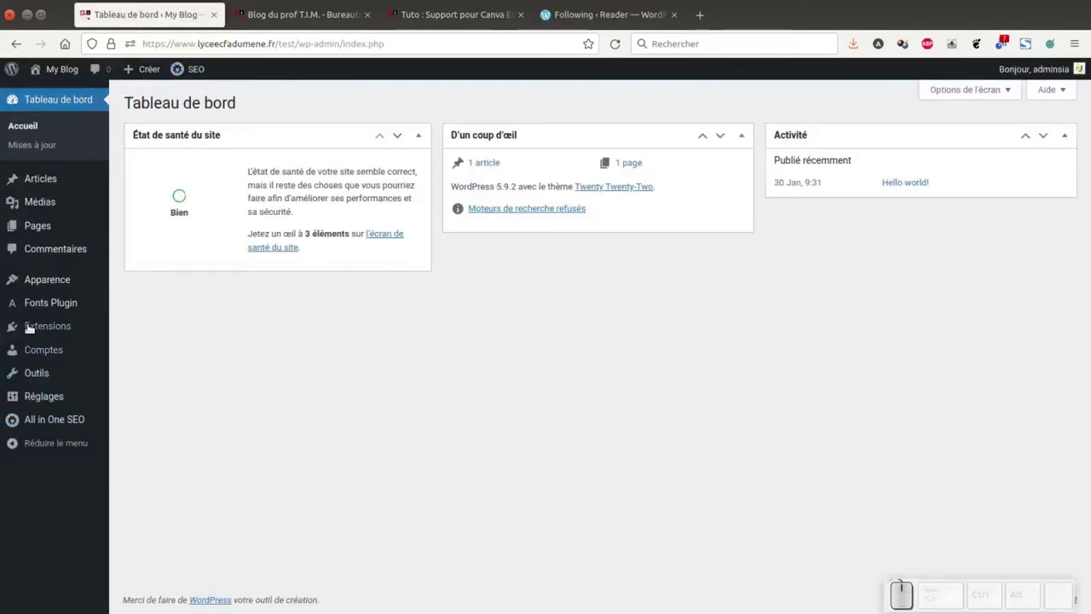
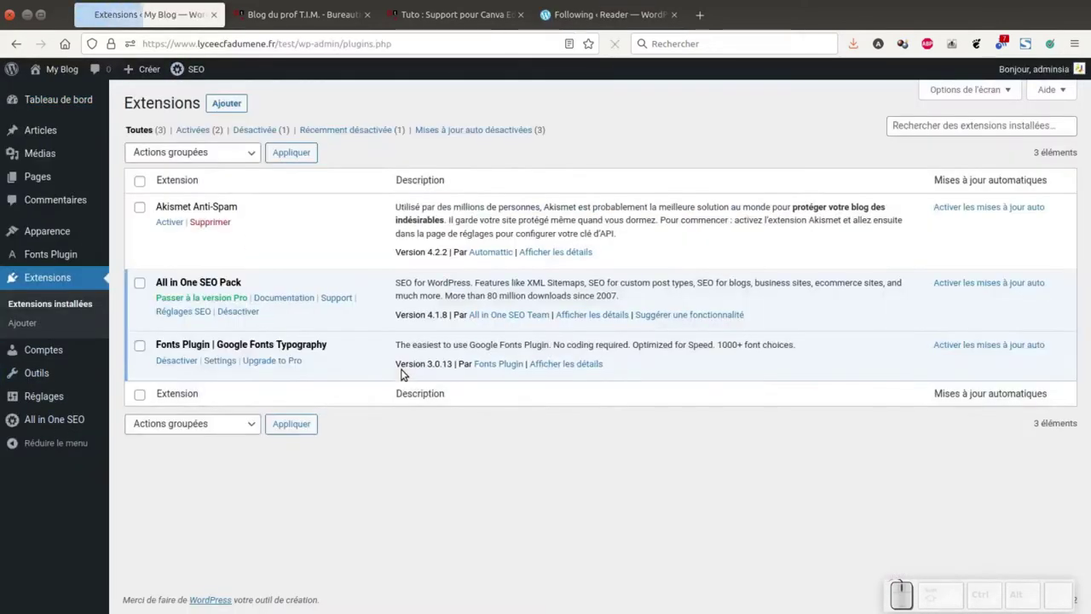
click(230, 101)
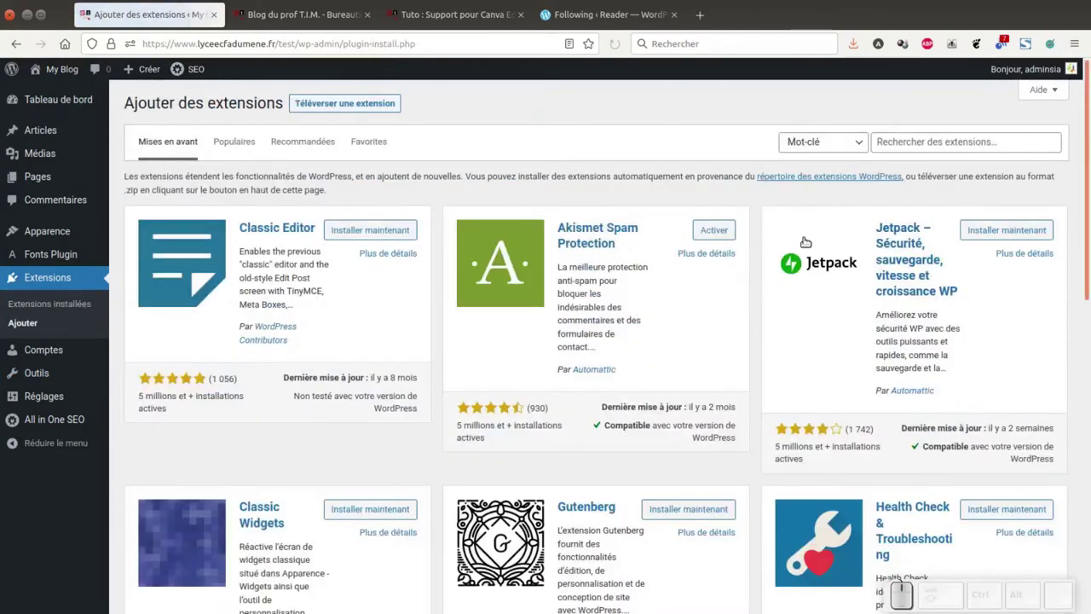
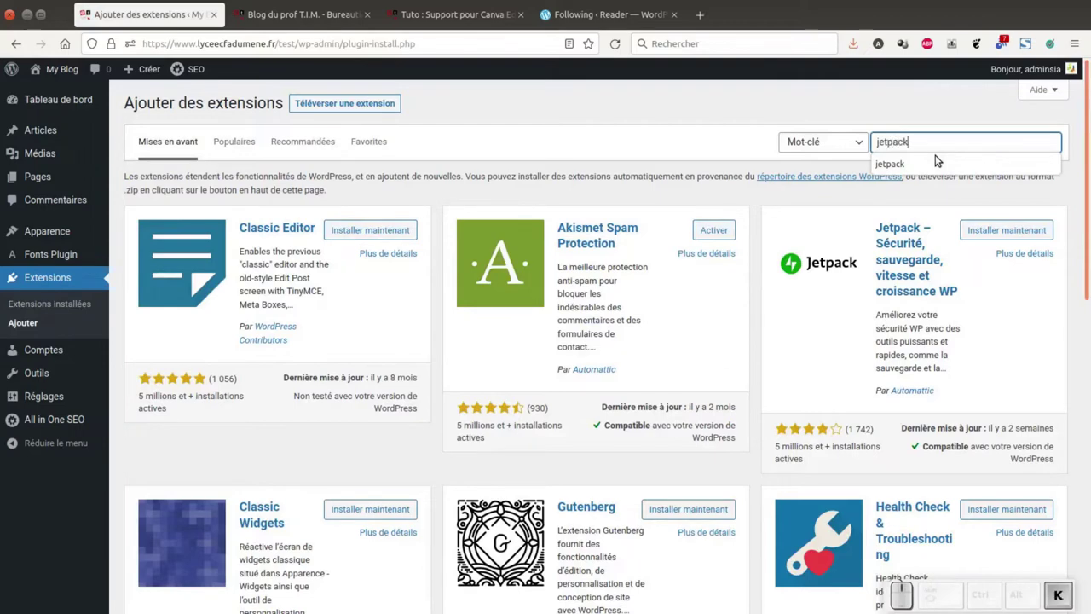
key(Return)
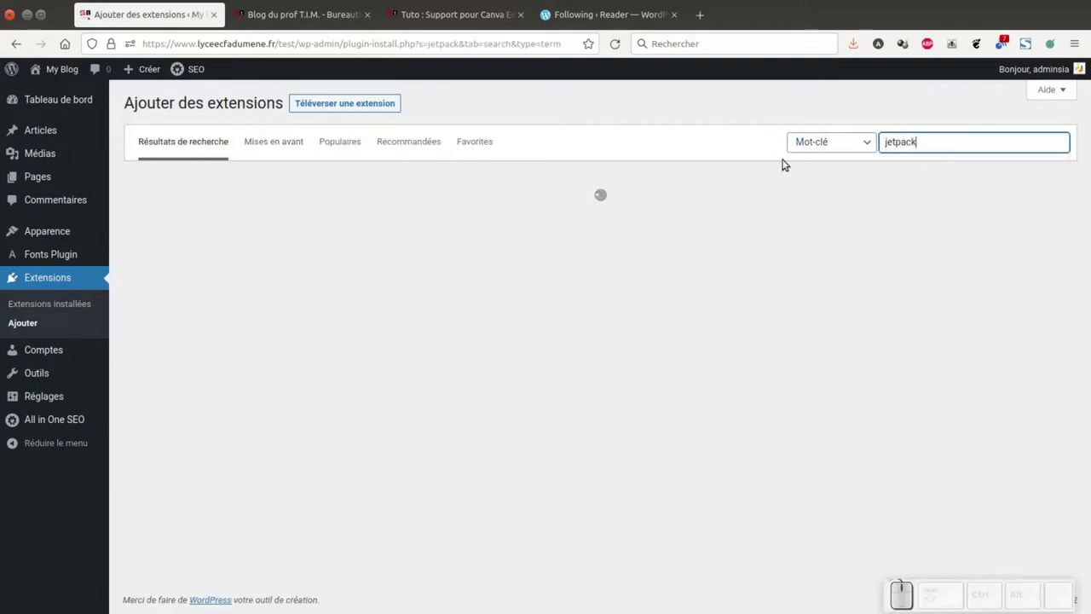
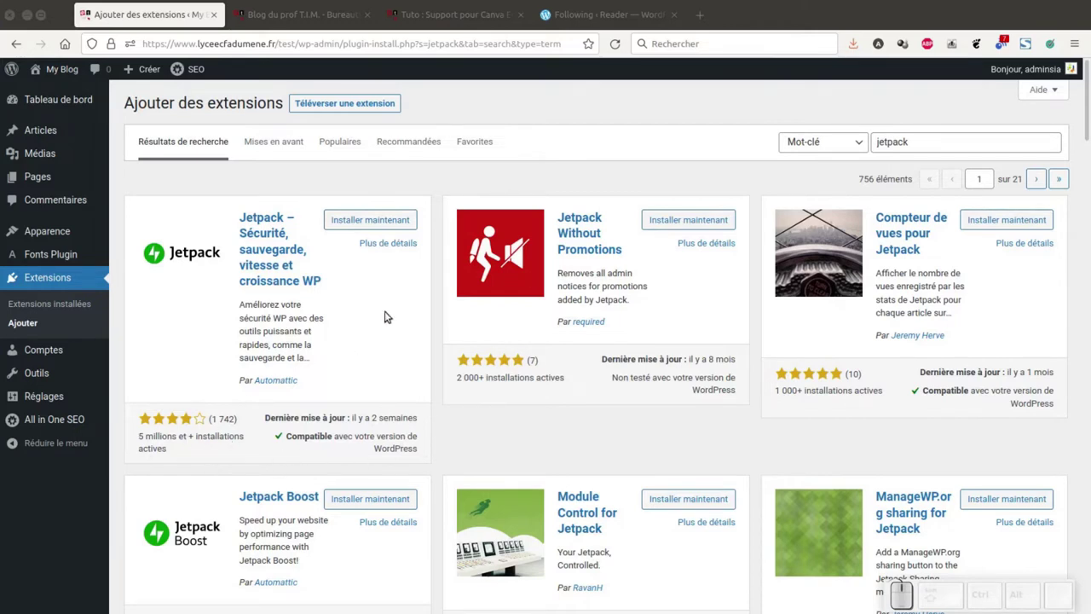
Step: Install the Jetpack plugin from the search results
click(364, 212)
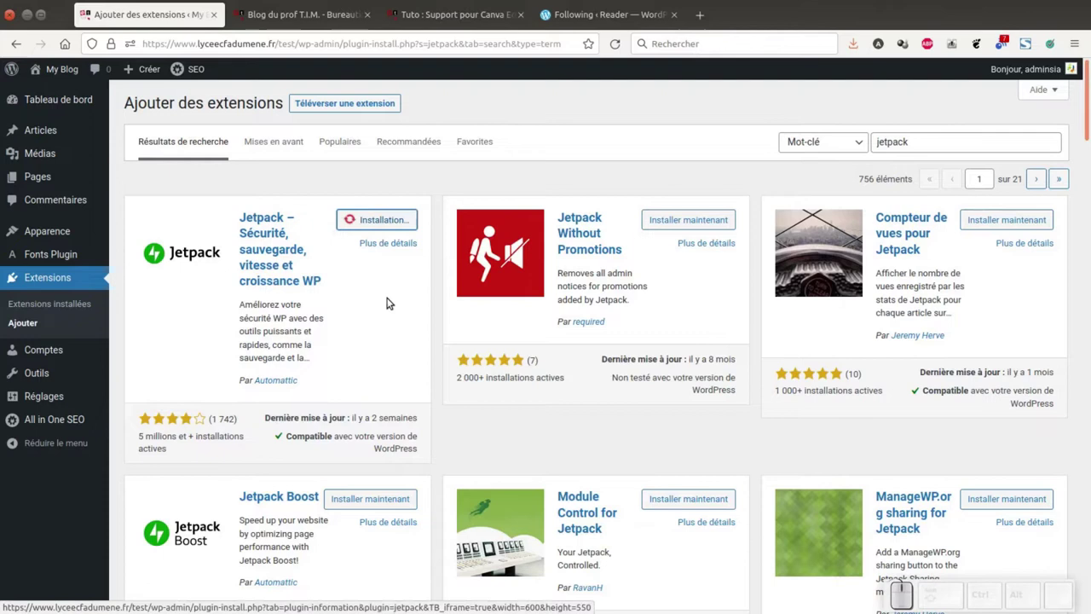
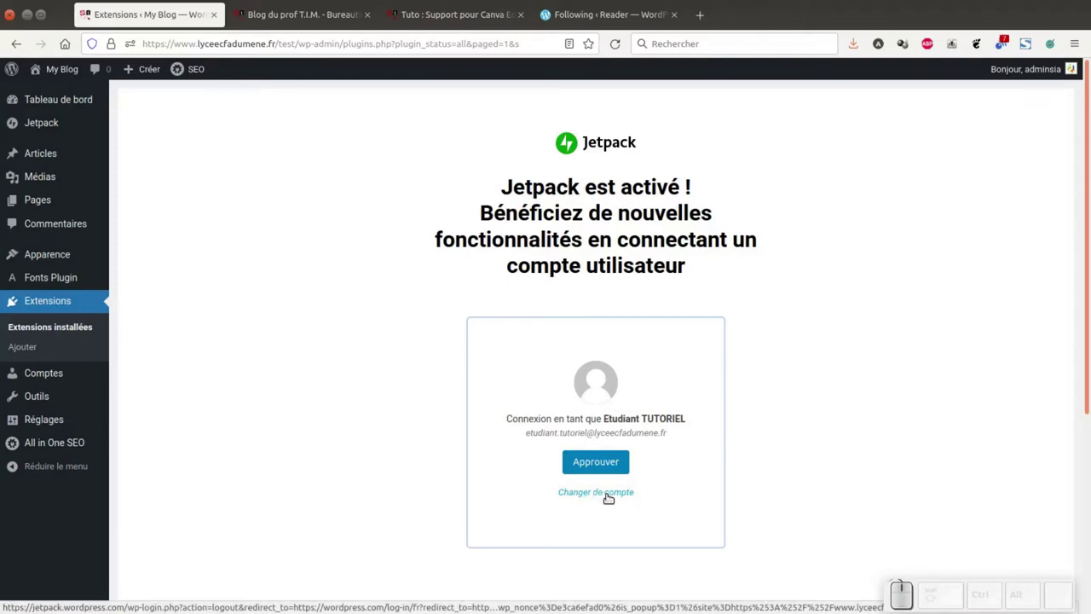
Step: Connect Jetpack with a different account, choosing the Google account in the sign-in popup
click(608, 492)
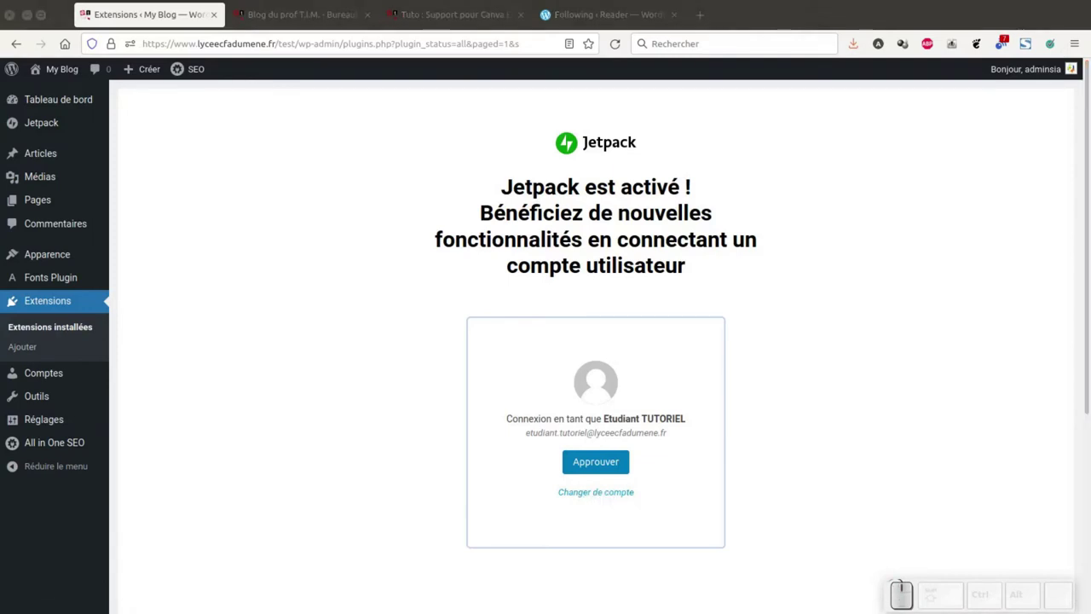
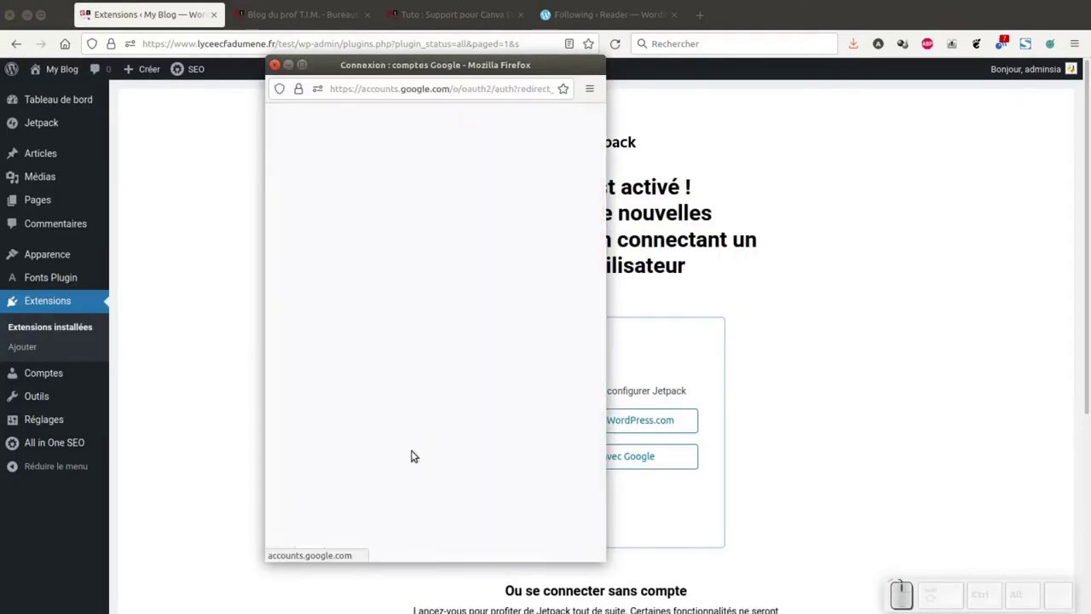
click(391, 318)
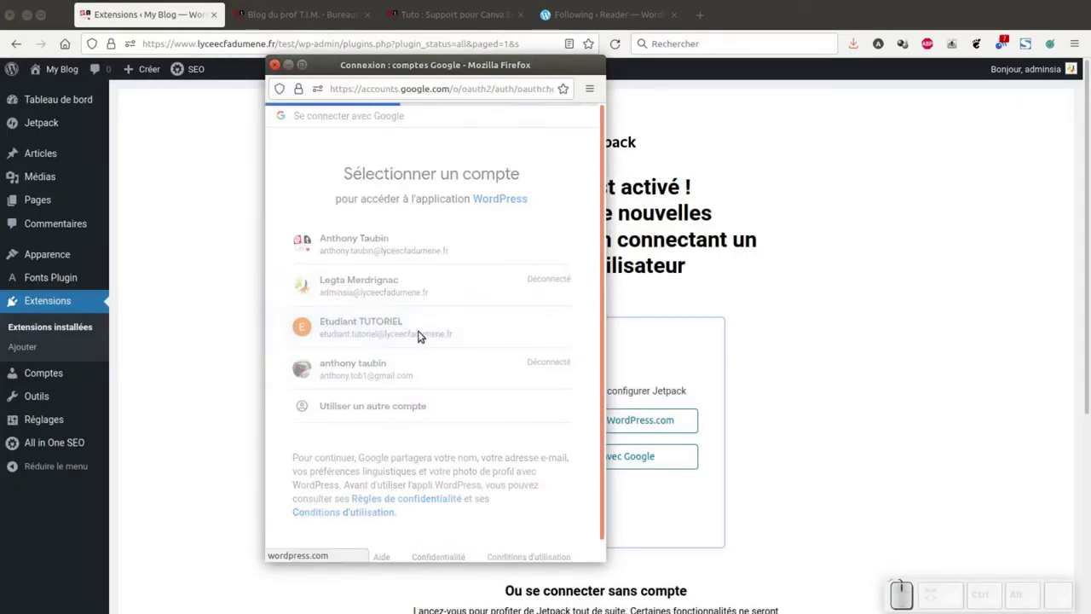
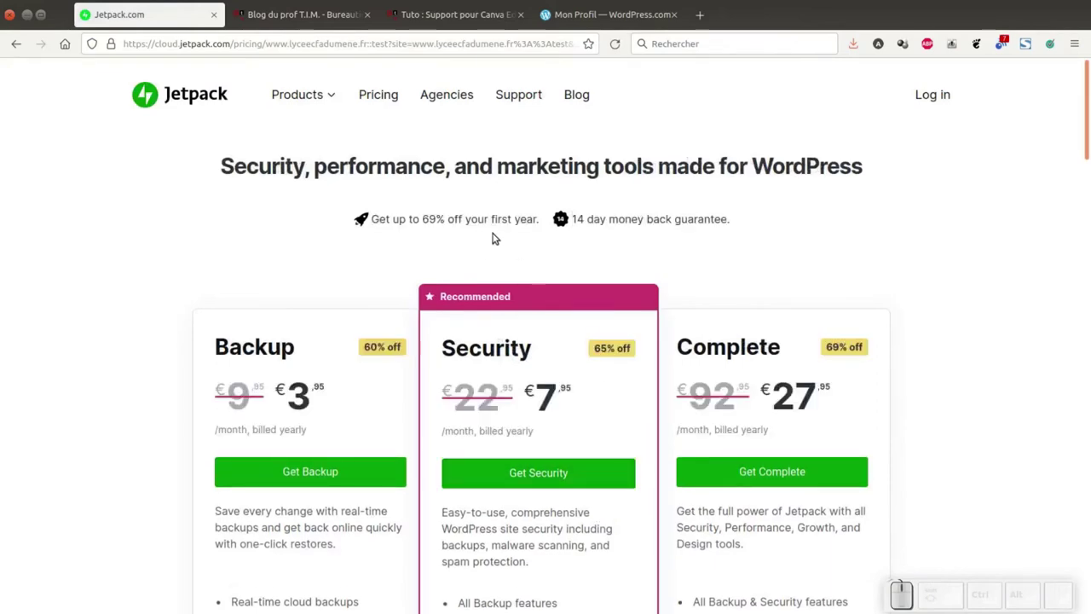
Step: Scroll the Jetpack.com pricing page to look at the plan options
scroll(down, 3)
scroll(up, 3)
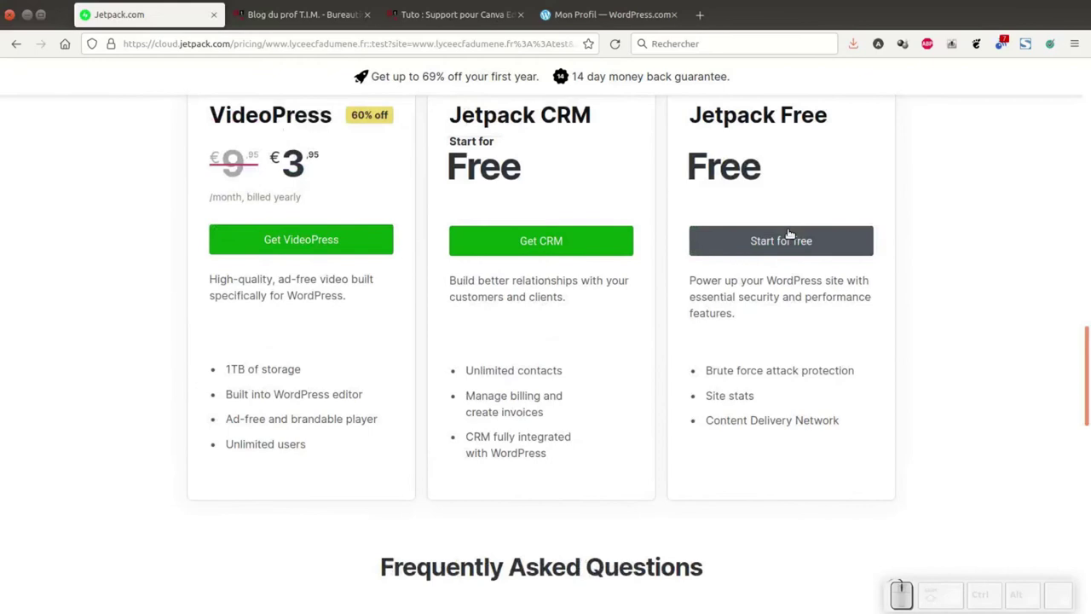
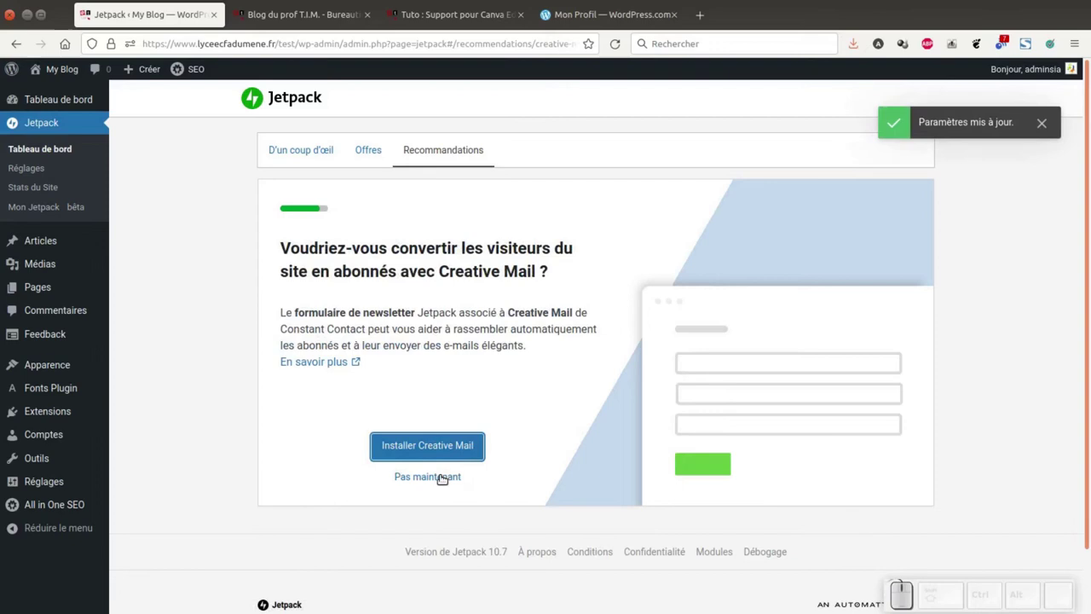
Step: Skip the Creative Mail recommendation and review Jetpack's recommendations summary
click(433, 474)
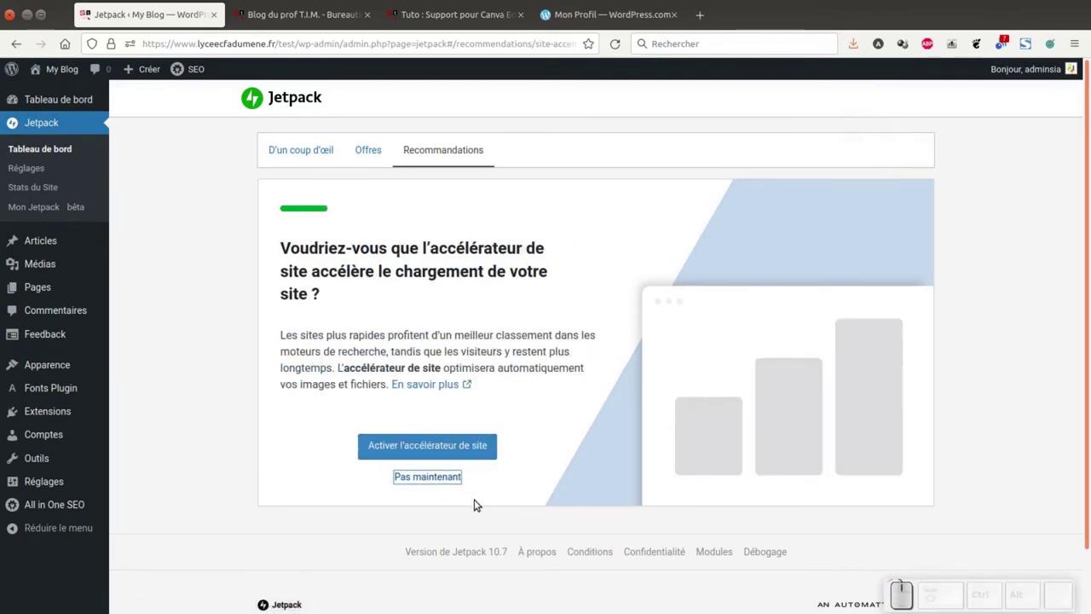
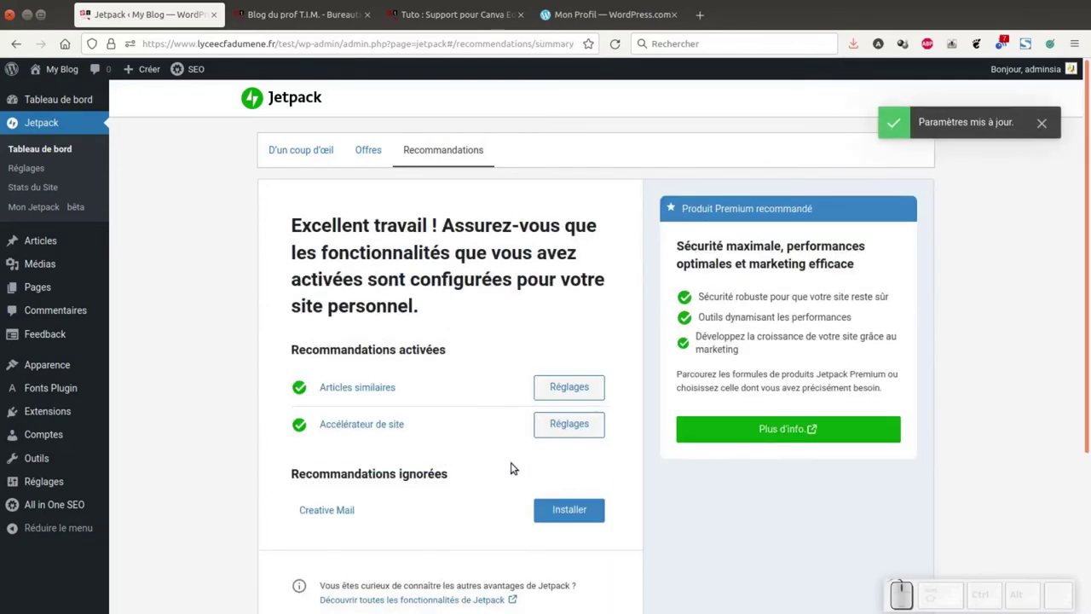
scroll(down, 3)
scroll(down, 3)
scroll(up, 3)
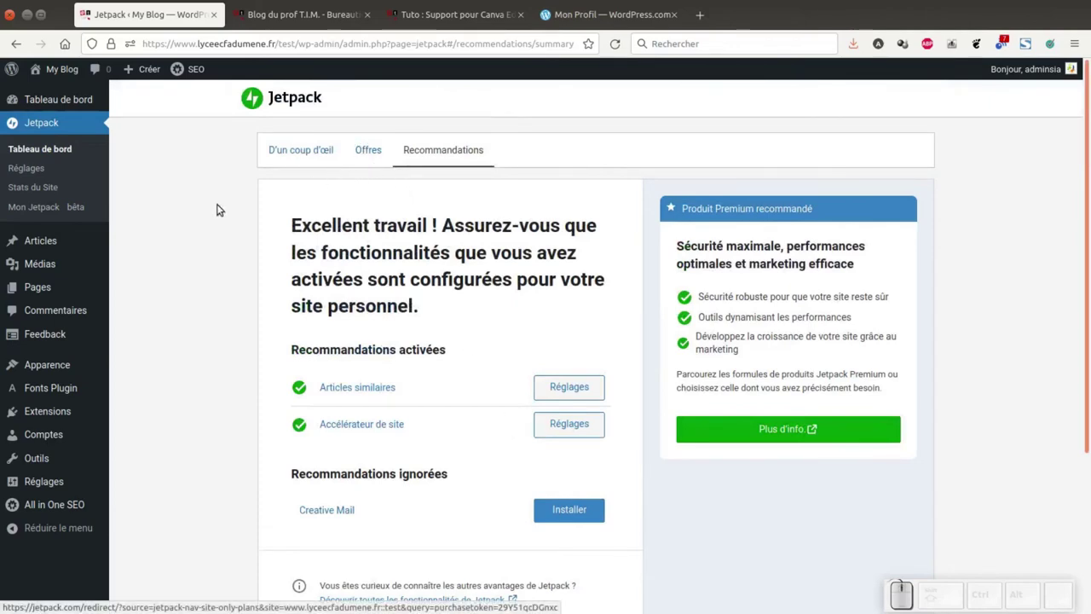
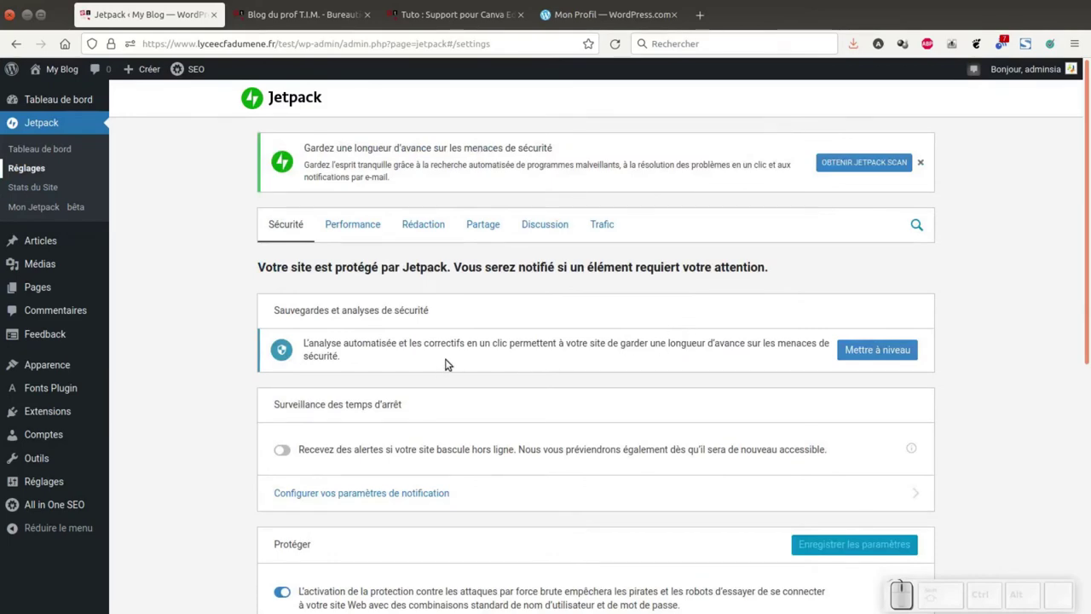
Step: In Jetpack's Performance settings, turn on lazy loading of images
scroll(down, 3)
scroll(up, 3)
click(366, 230)
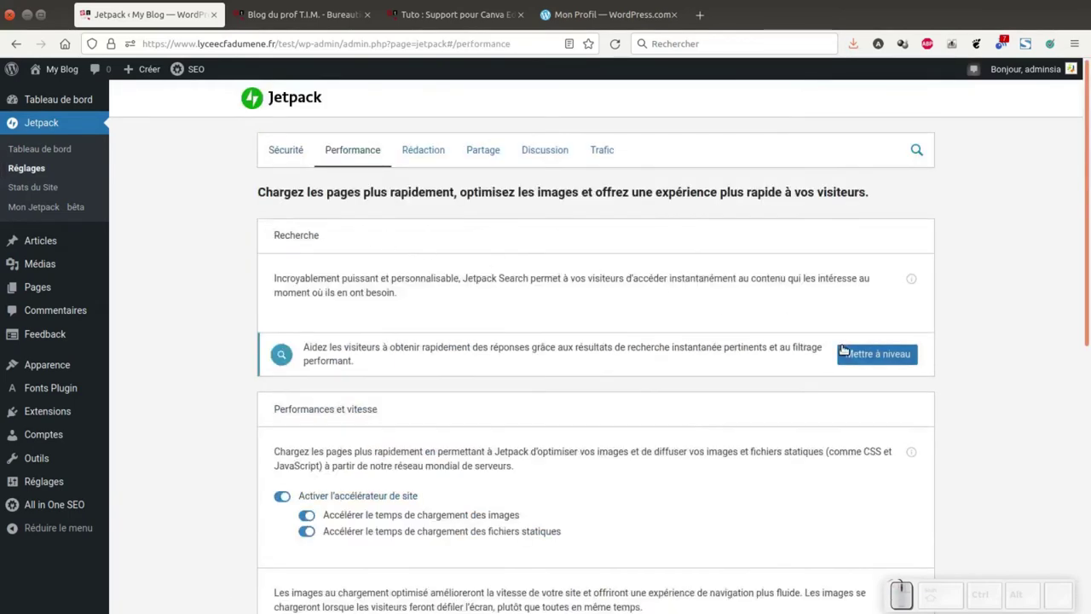
scroll(down, 3)
scroll(down, 3)
click(293, 403)
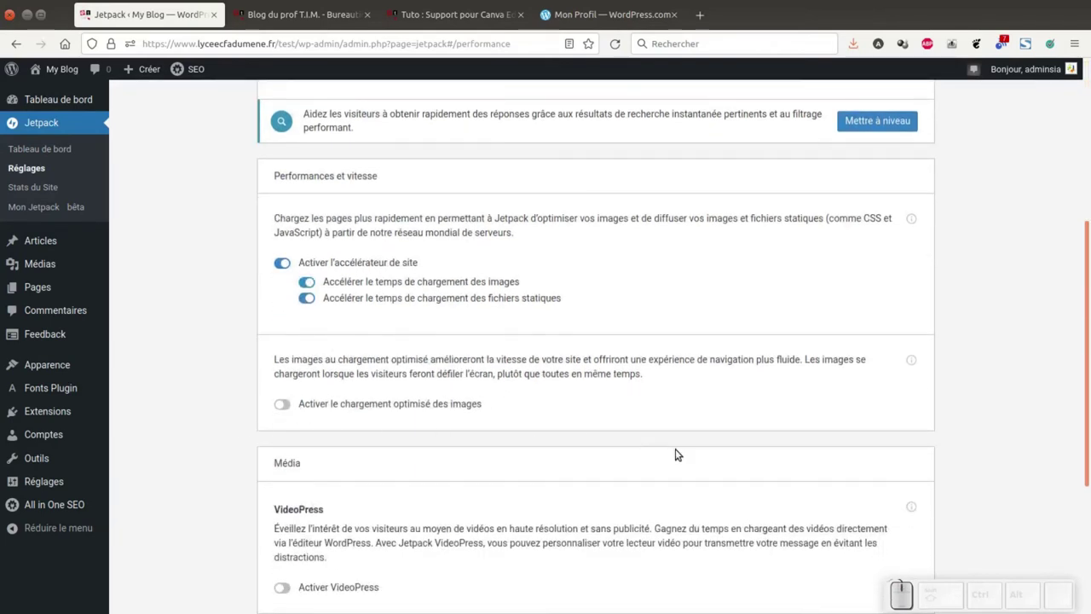
click(285, 400)
scroll(down, 3)
scroll(up, 3)
Step: In Rédaction settings, enable the full-screen carousel, post copying, Témoignages and Portfolios
click(421, 223)
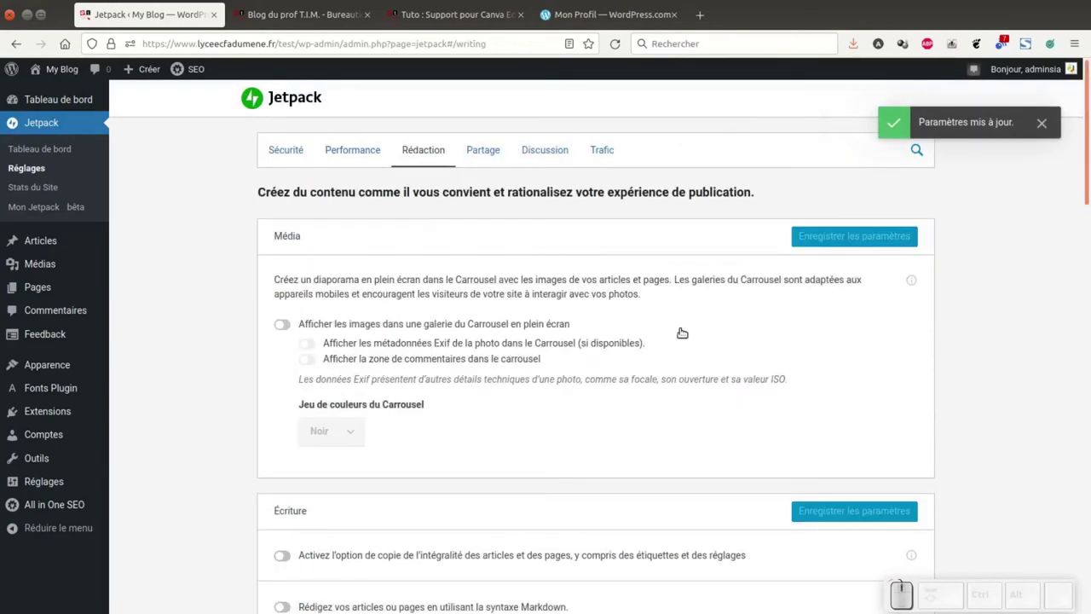
scroll(down, 3)
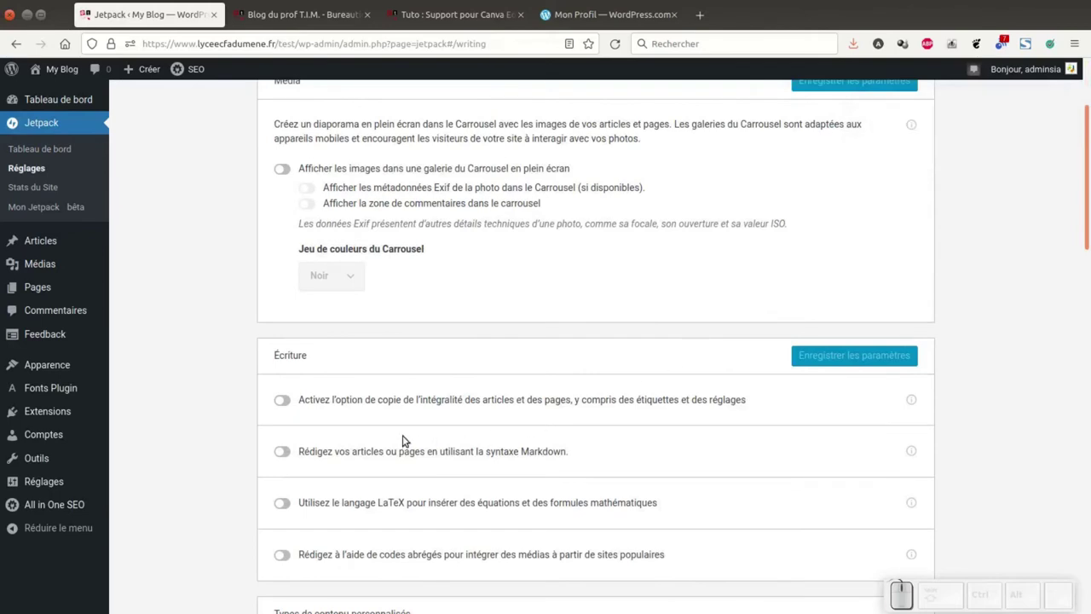
click(291, 400)
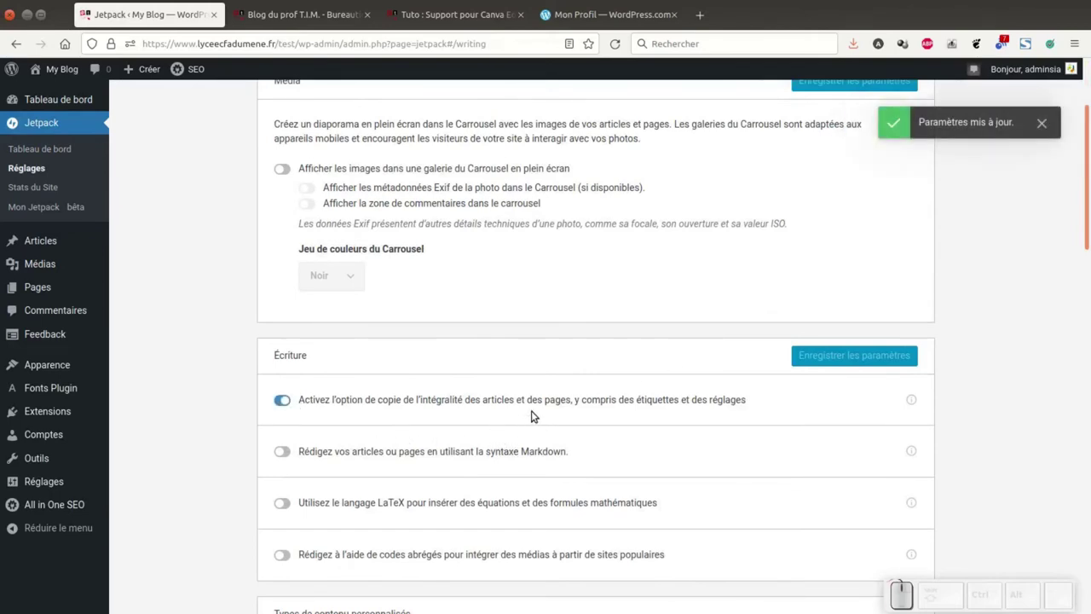
click(288, 166)
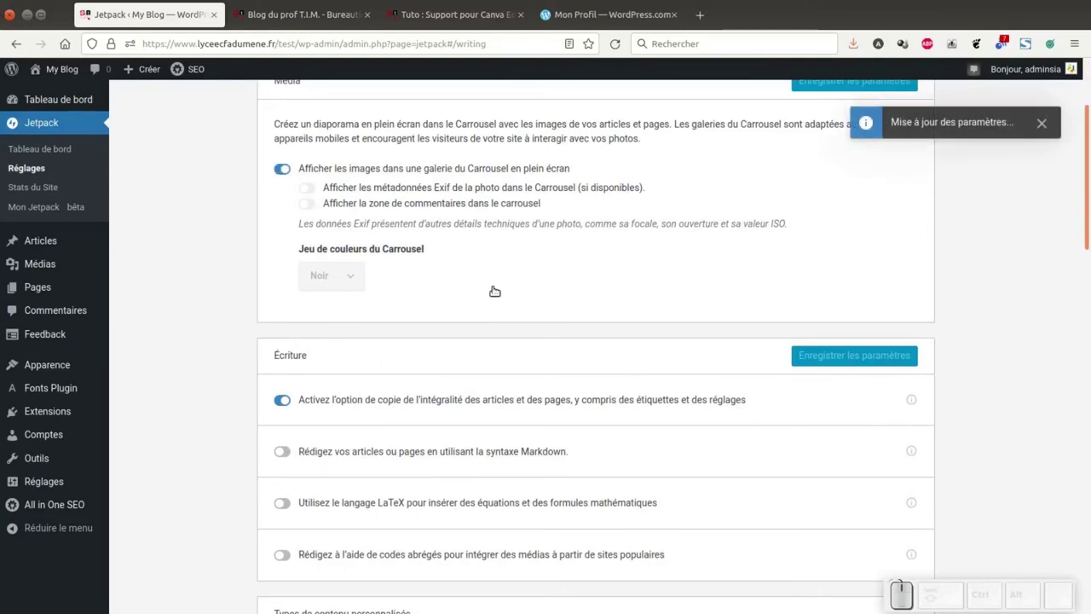
scroll(down, 3)
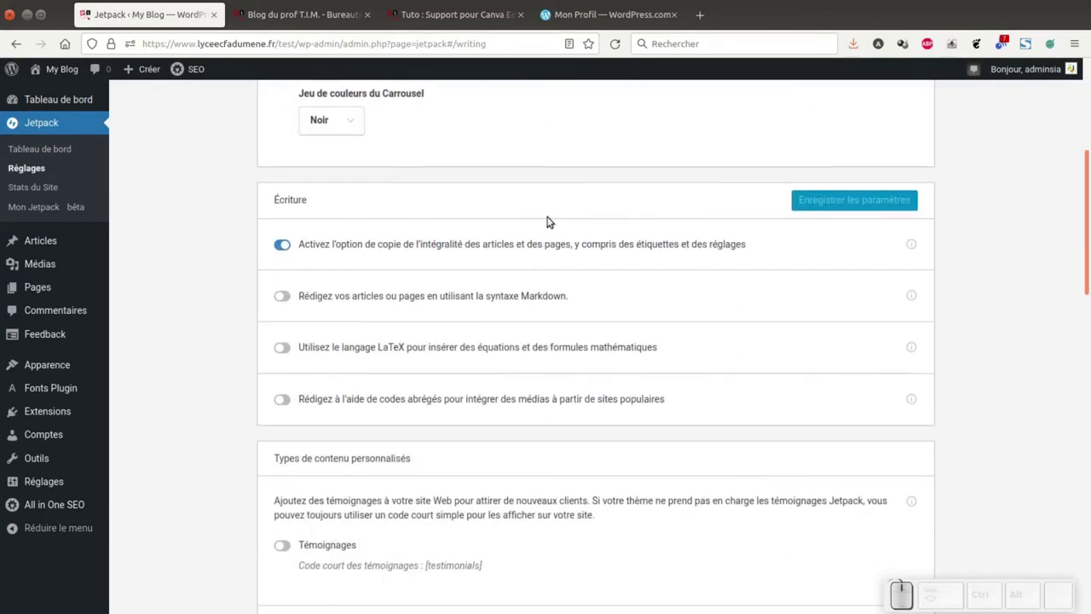
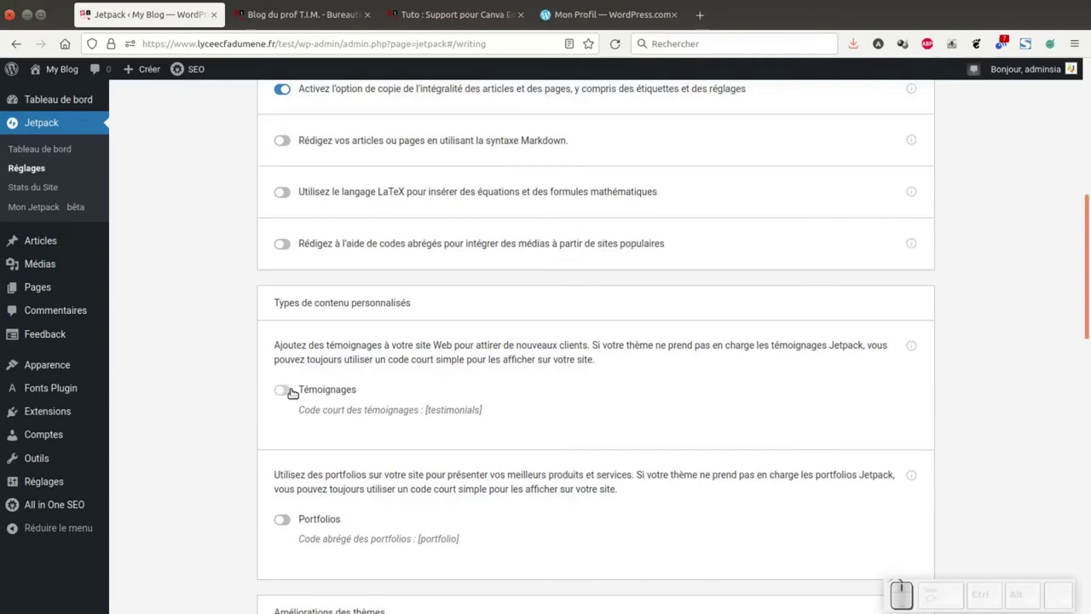
click(287, 386)
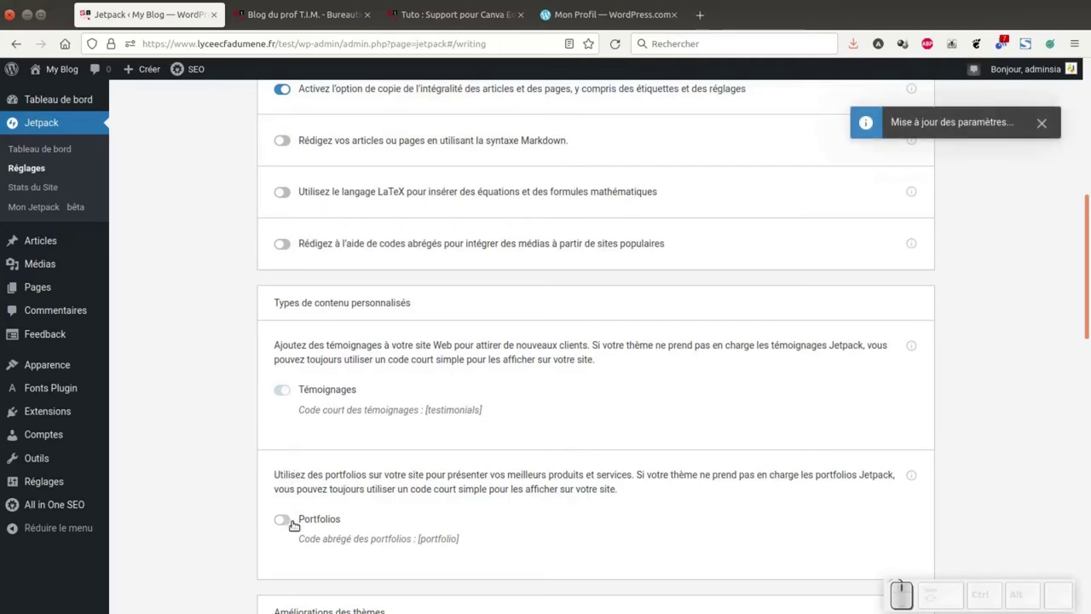
click(288, 550)
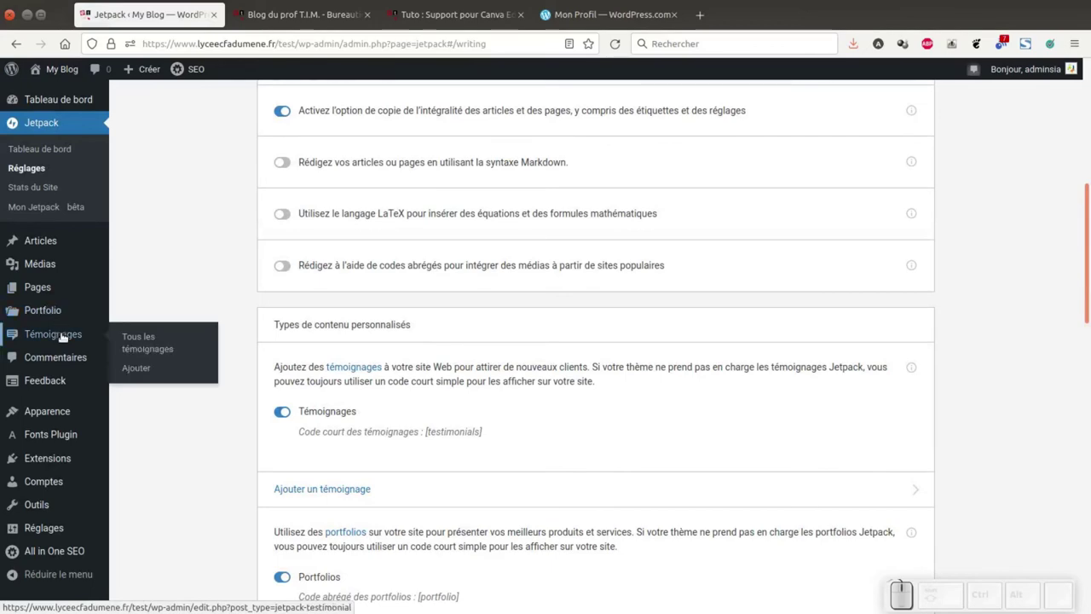
Step: Enable Jetpack's extra widgets and widget visibility controls
scroll(down, 3)
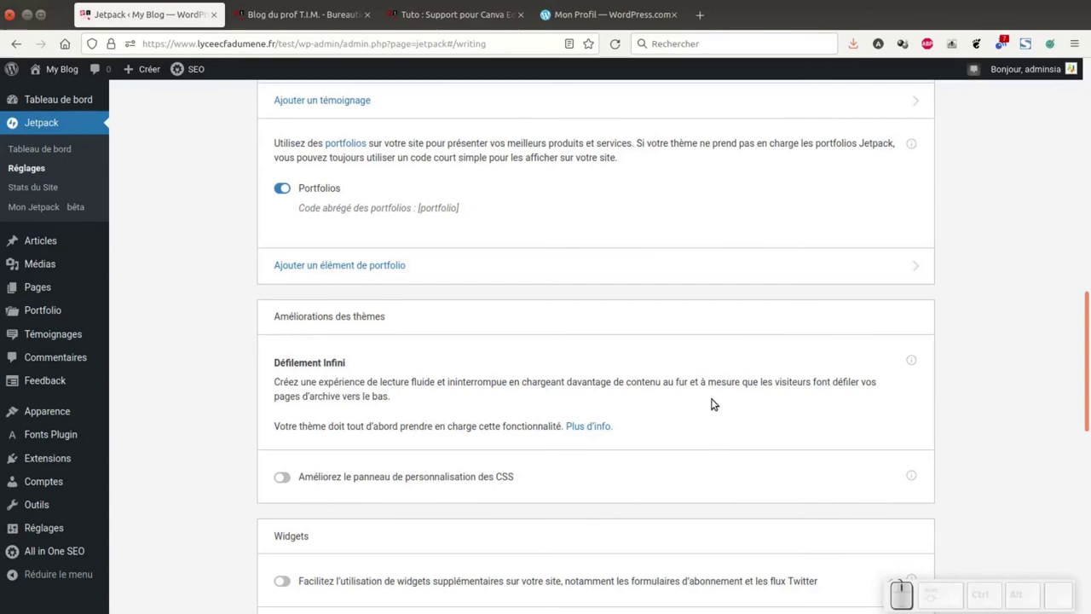
scroll(down, 3)
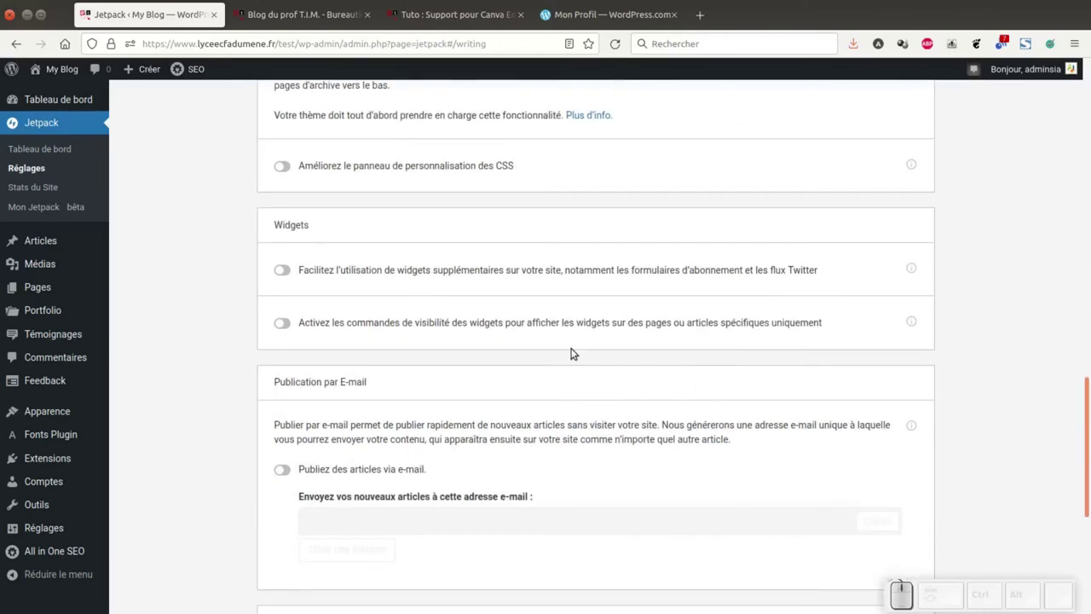
click(289, 270)
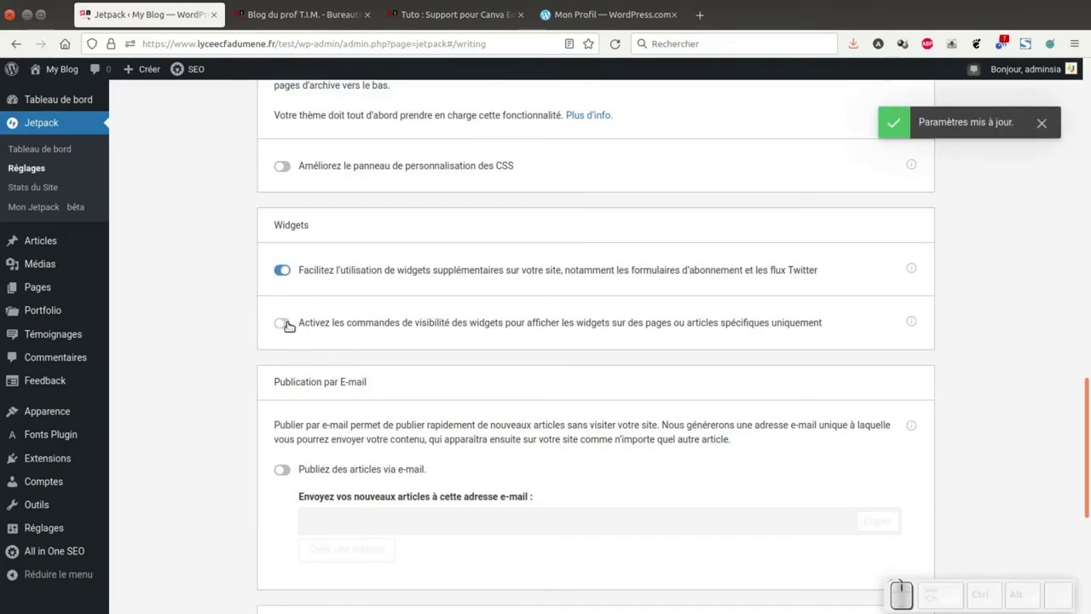
click(289, 320)
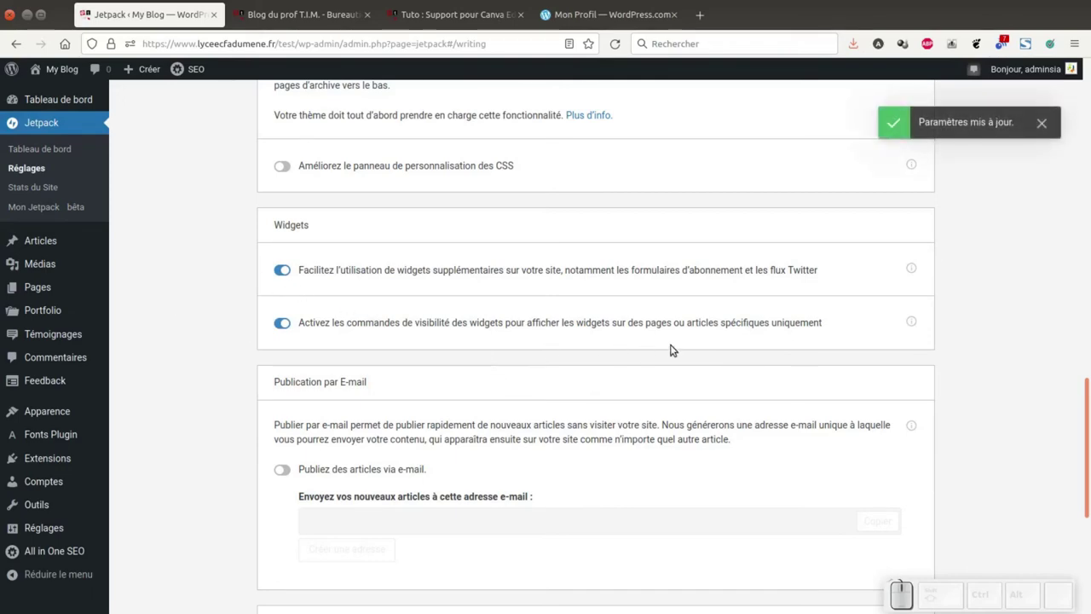
scroll(up, 3)
Step: Toggle automatic post sharing to social networks on the Partage tab, then move to Trafic
click(487, 151)
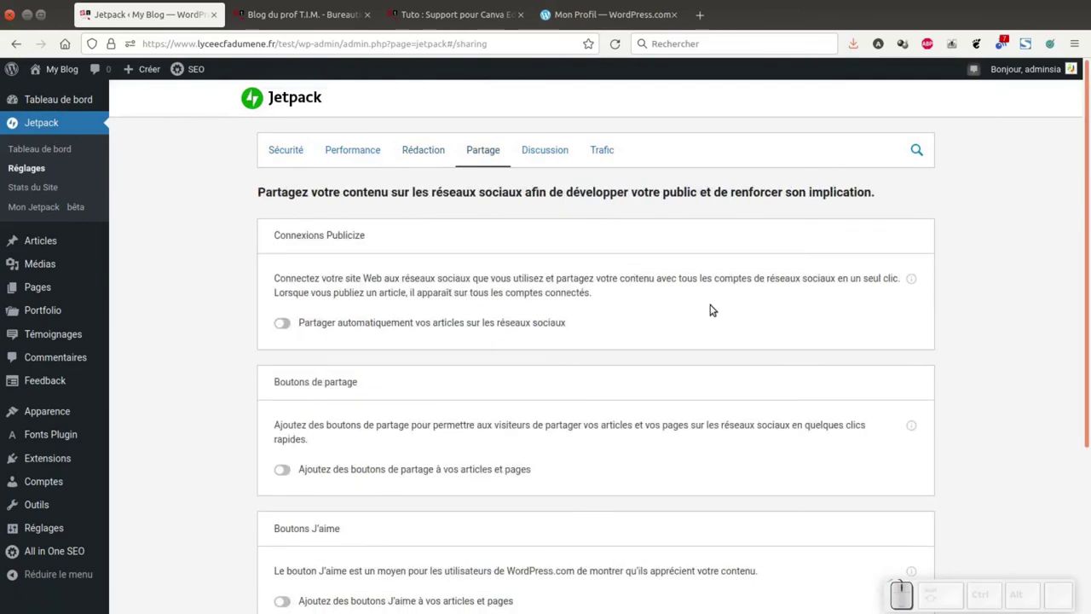
click(290, 320)
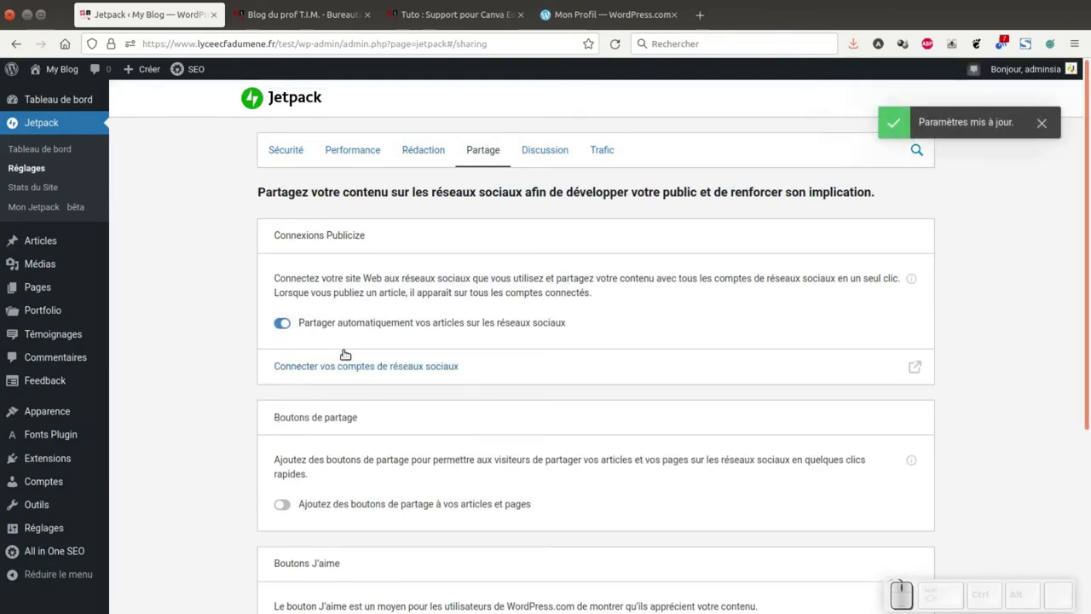
click(282, 320)
scroll(up, 3)
click(553, 147)
click(716, 271)
Step: Enable thumbnails in Jetpack's related posts
scroll(down, 3)
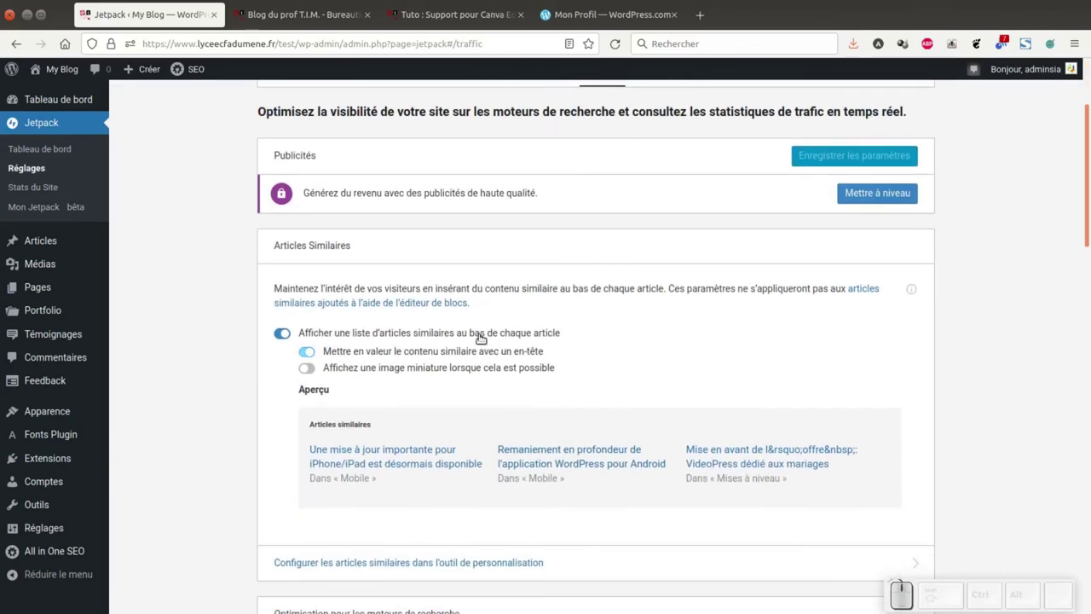
click(312, 366)
scroll(down, 3)
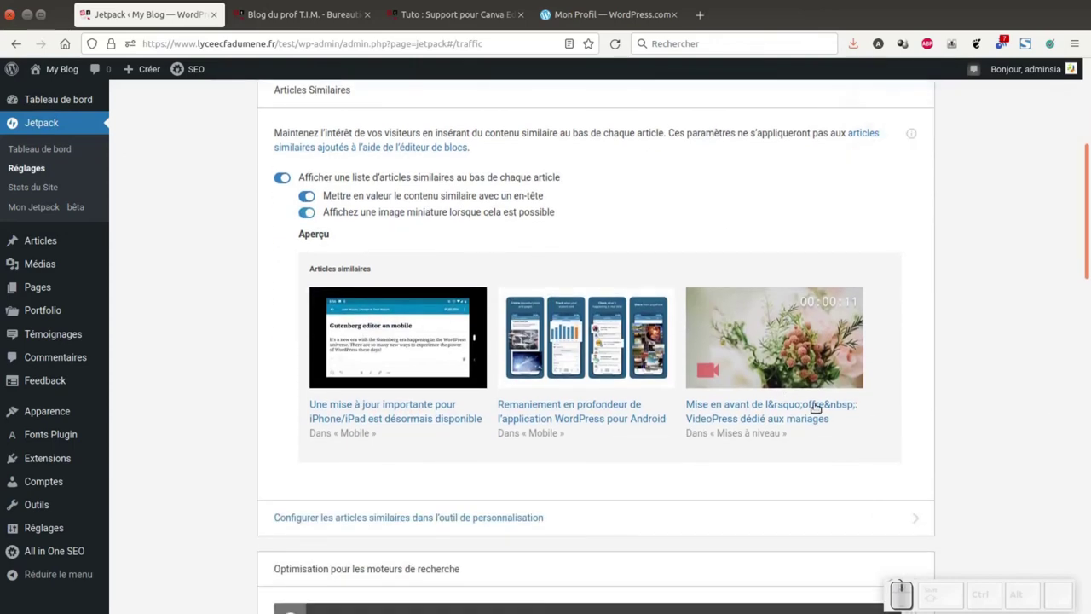
scroll(down, 3)
scroll(down, 3)
scroll(down, 3)
Step: Enable WP.me short links and XML sitemap generation
click(291, 386)
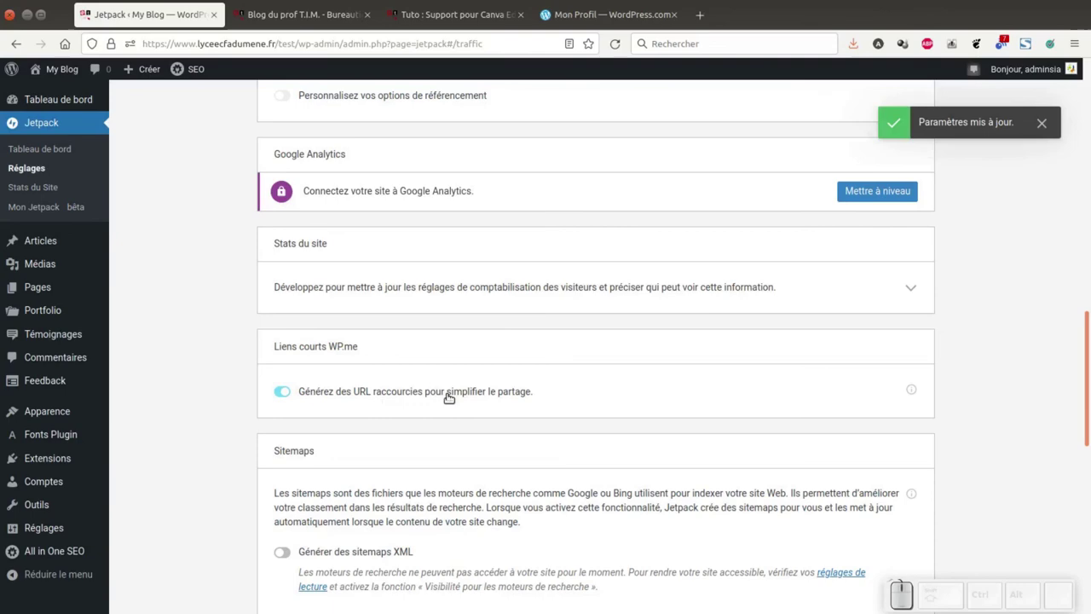
scroll(up, 3)
scroll(down, 3)
click(287, 394)
scroll(down, 3)
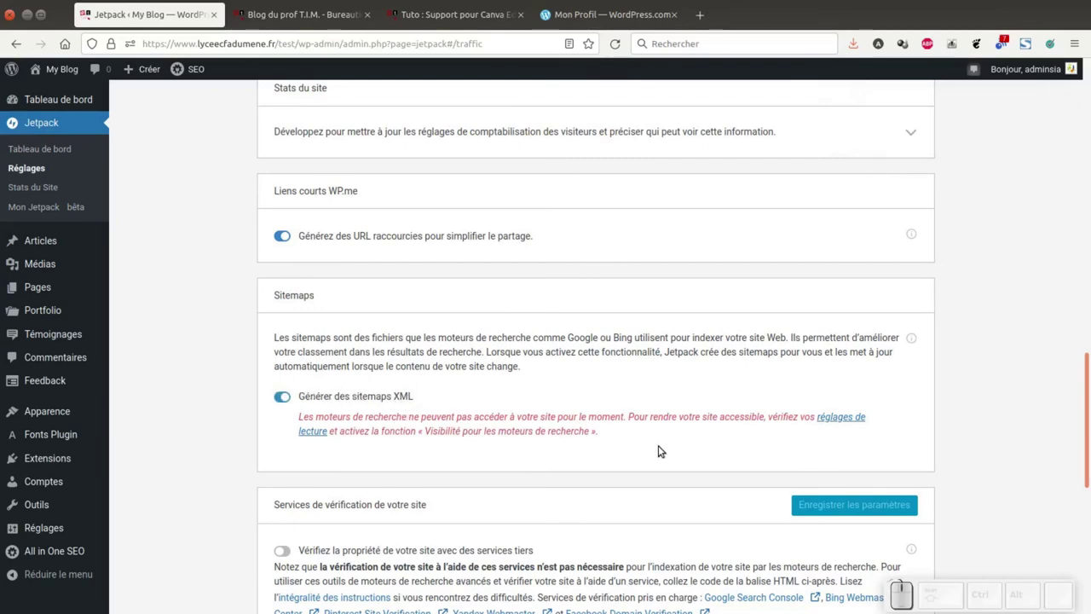
scroll(up, 3)
scroll(up, 3)
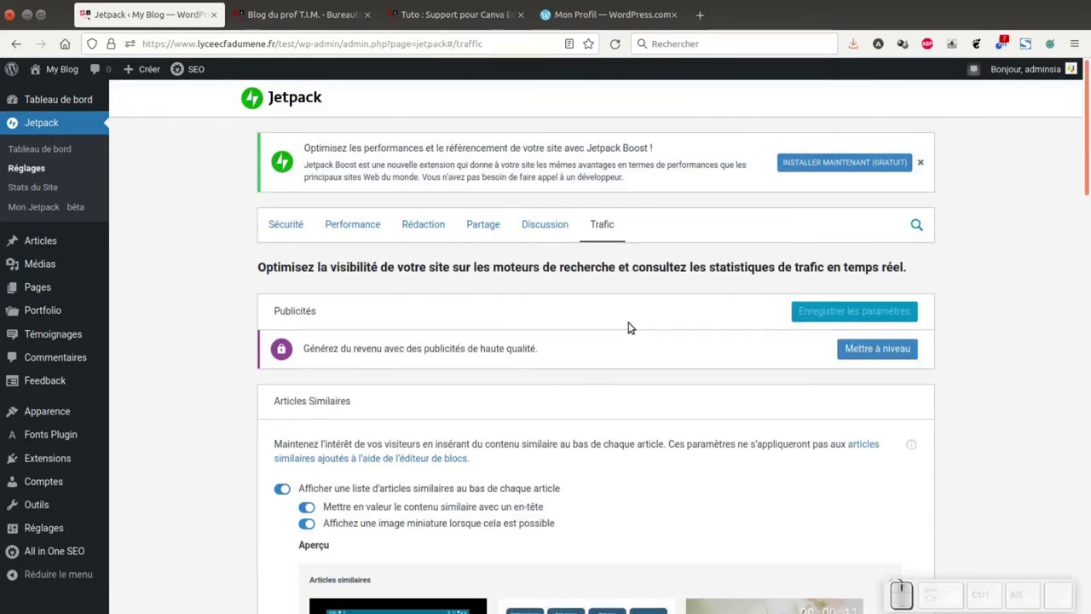